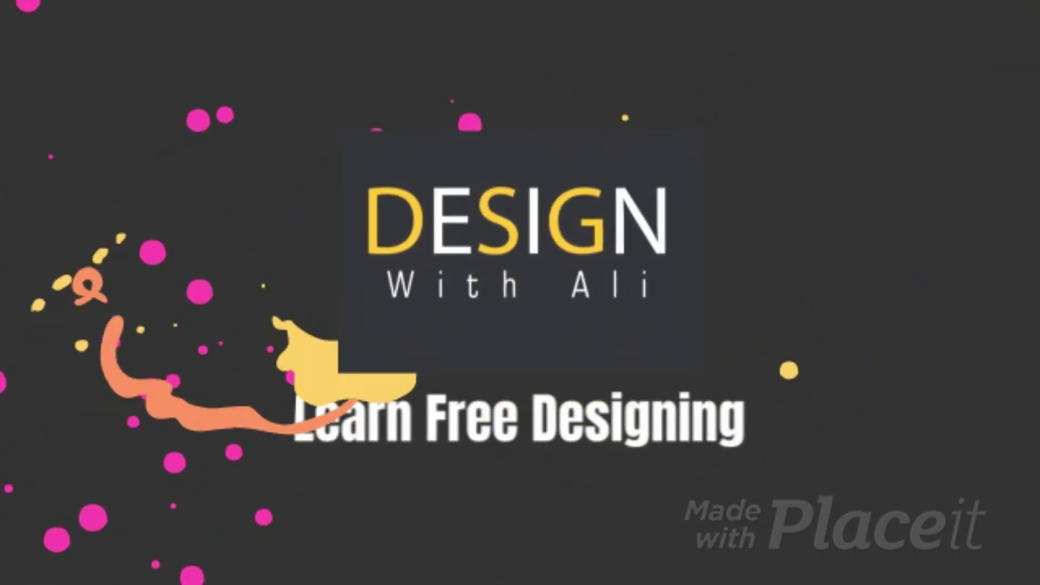
Bring up Photoshop's blank canvas and start a text entry with the Type tool
left_click(531, 184)
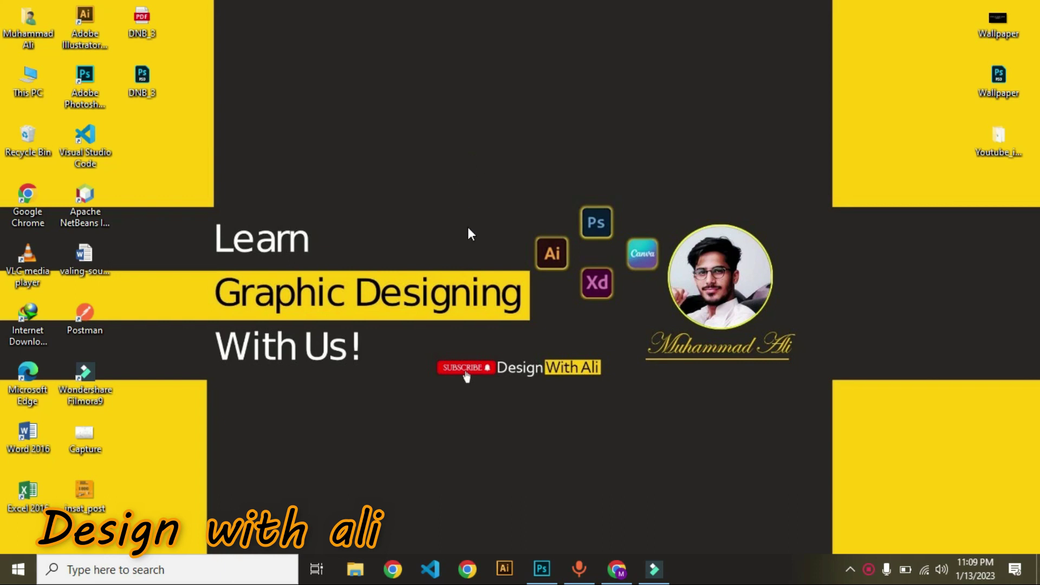
left_click(535, 560)
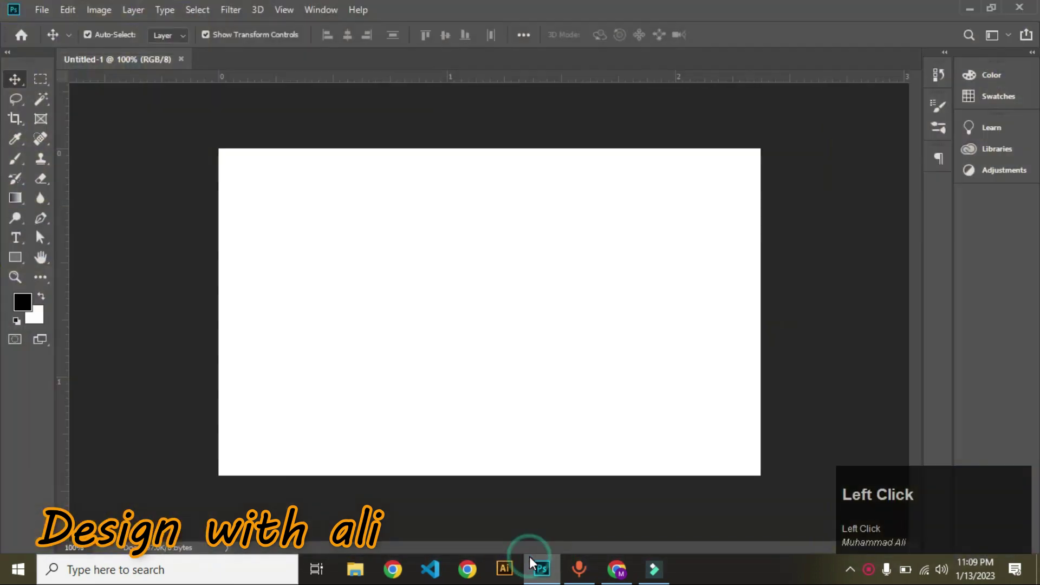
left_click(30, 240)
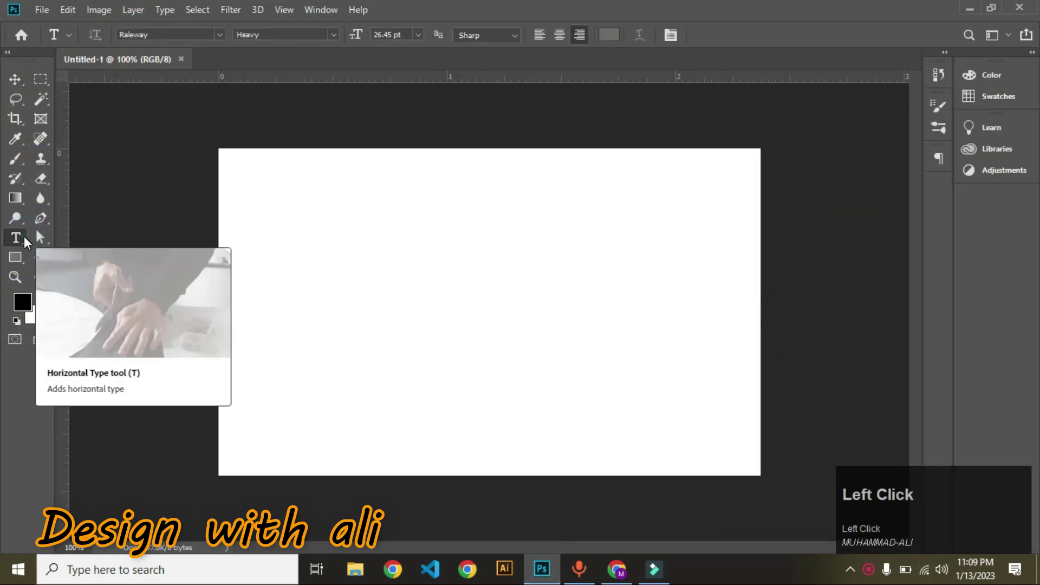
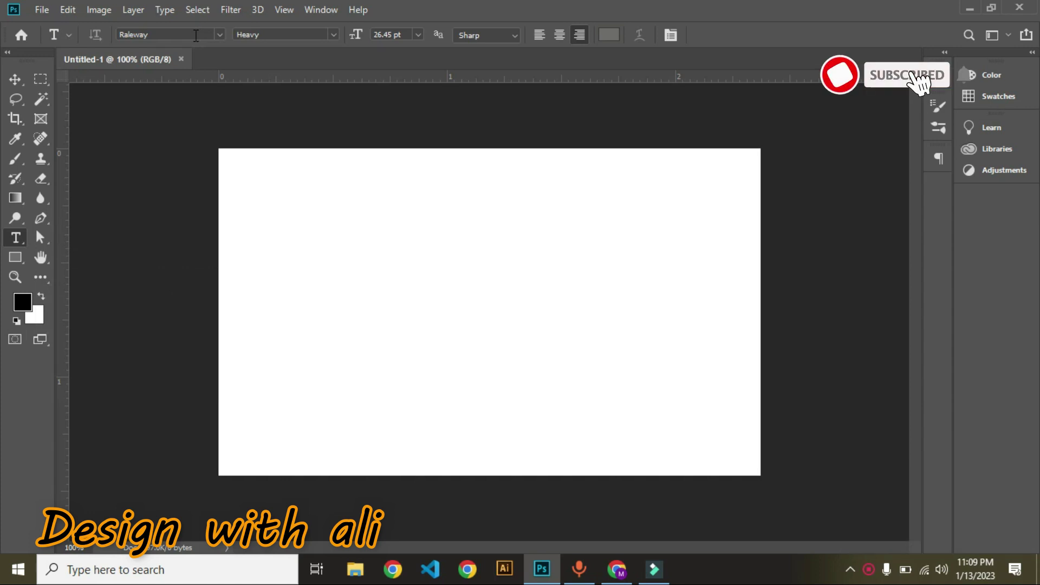
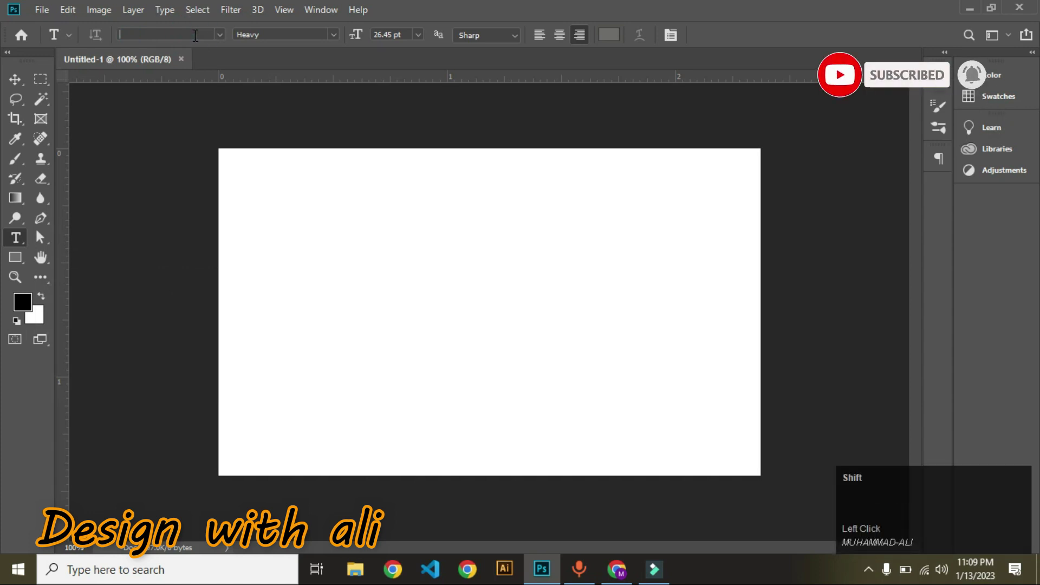
Search the font family box for 'Hela' with no match, then minimise Photoshop
type("ela")
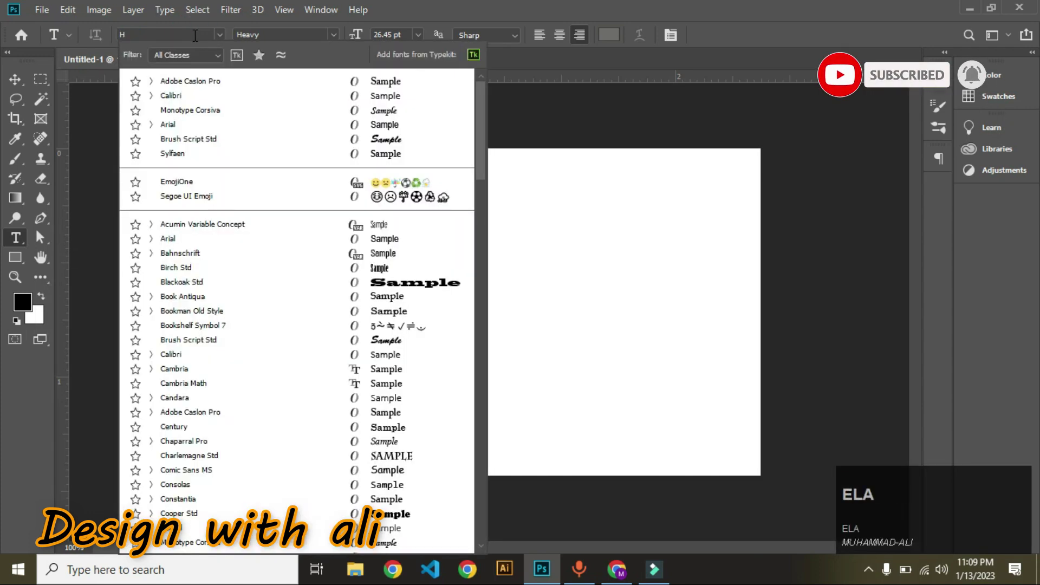
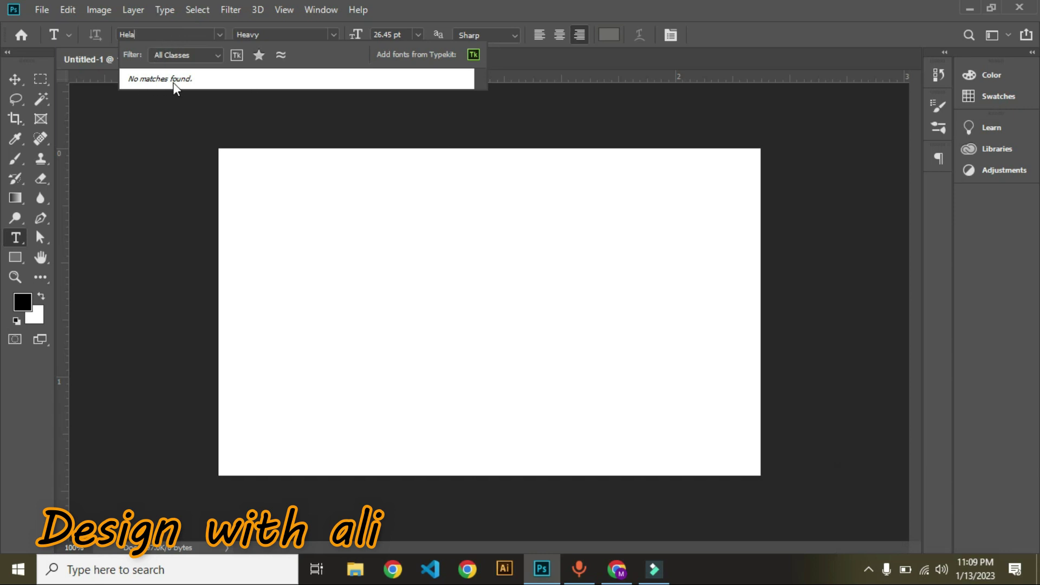
left_click(15, 86)
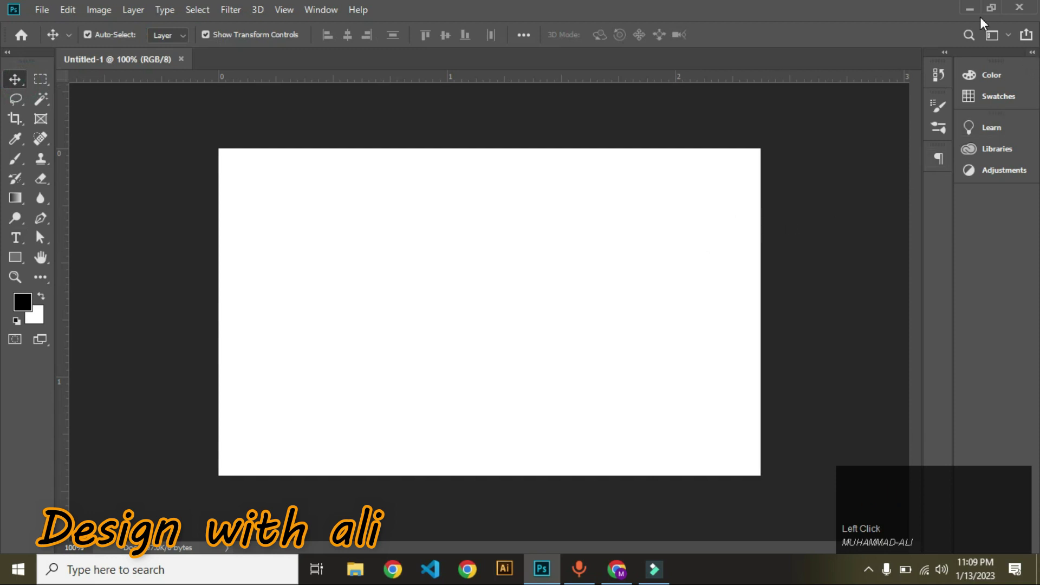
left_click(981, 12)
Bring up the browser on the Design with Ali YouTube channel's Videos page
left_click(776, 138)
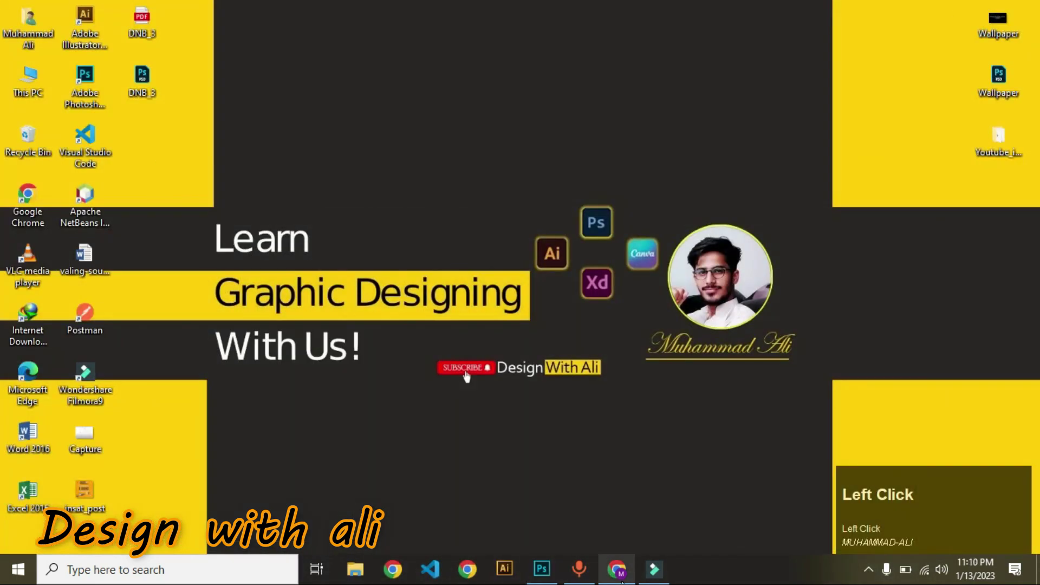
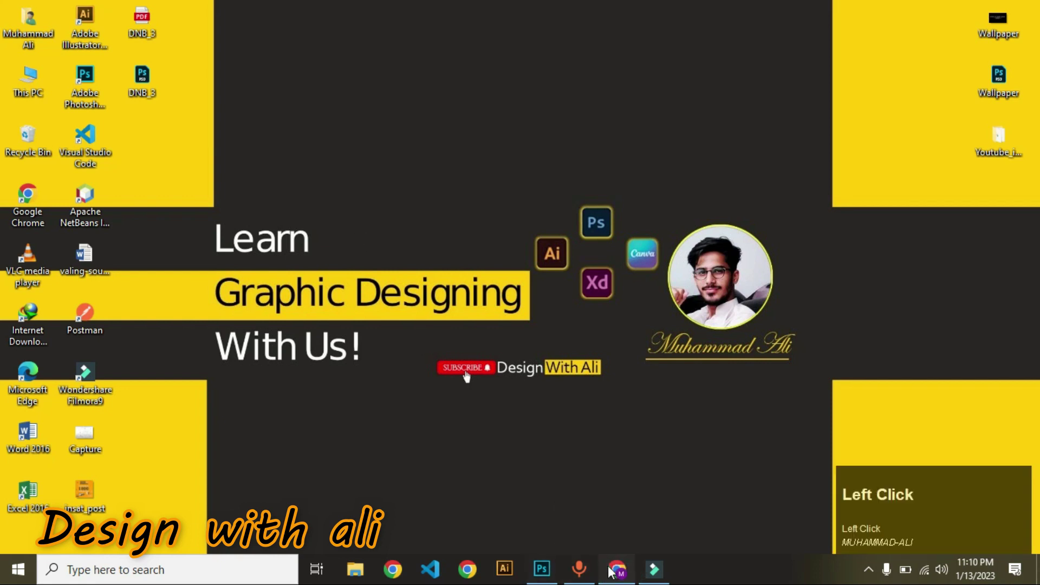
left_click_drag(615, 571, 953, 278)
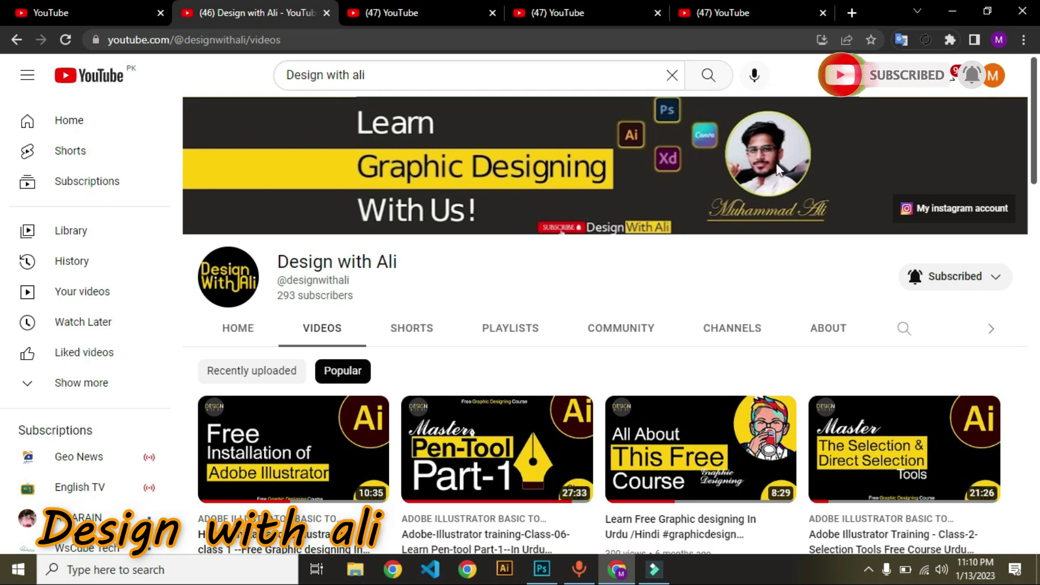
Start a new blank browser tab for the 1001 Fonts site
left_click(863, 15)
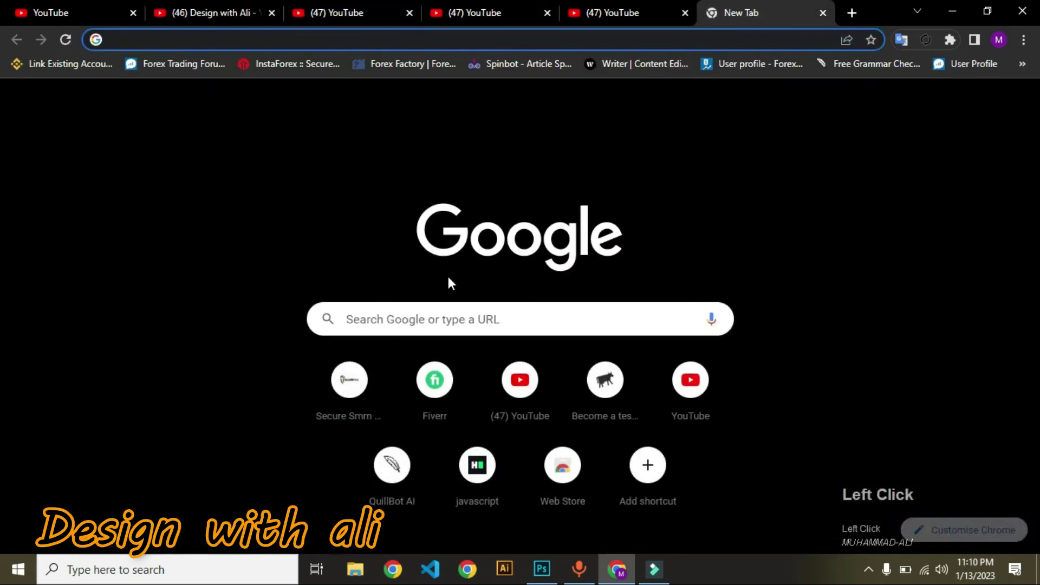
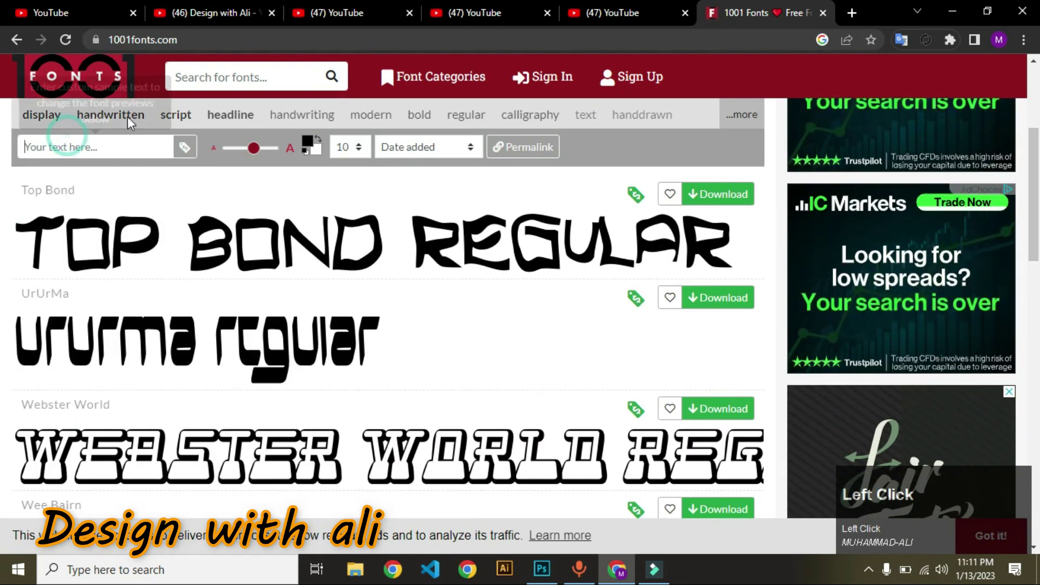
Search 1001 Fonts for 'Halevatika', which finds no fonts
key("shift+h")
type("ale")
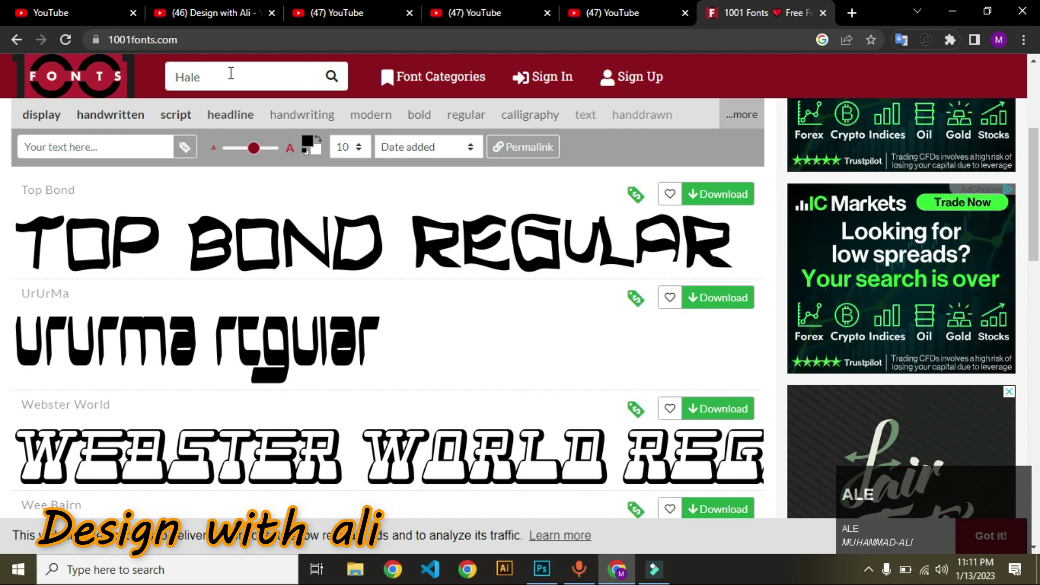
type("v")
type("atia")
type("a")
type("k")
left_click(333, 84)
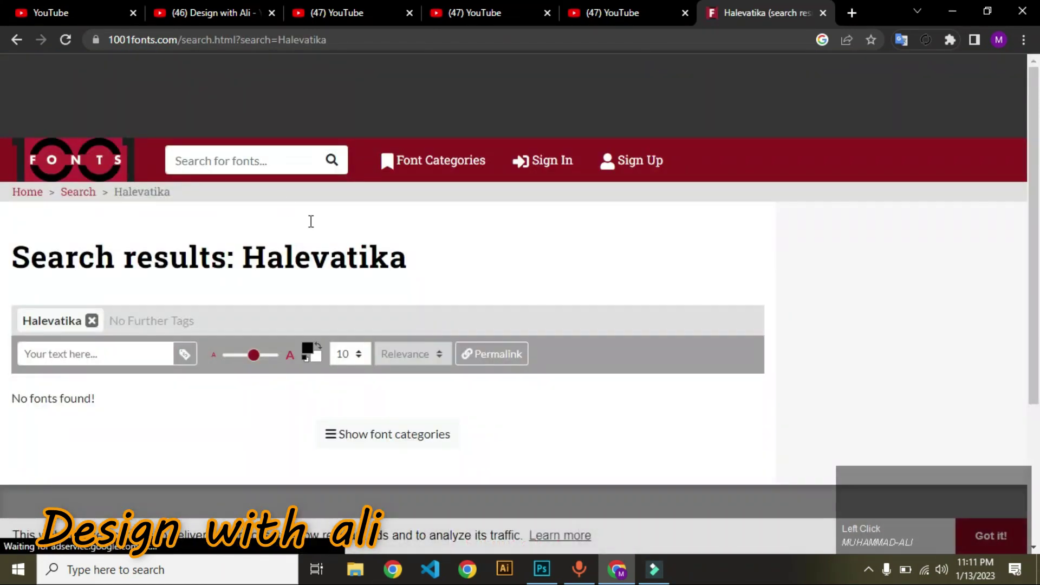
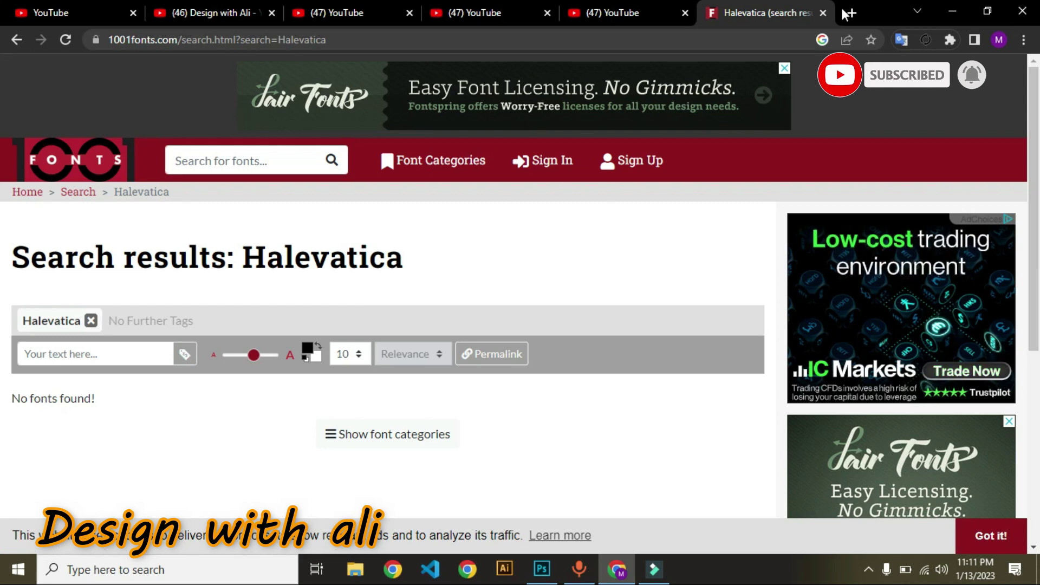
Repeat the Halevatica search in a new tab from the earlier suggestion, again with no results
left_click(850, 14)
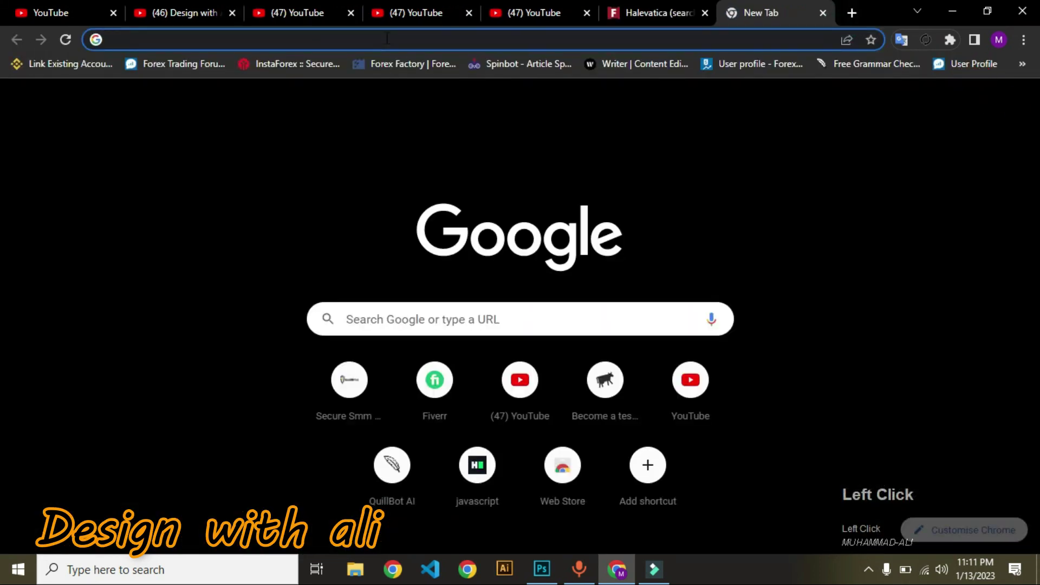
key("ctrl+v")
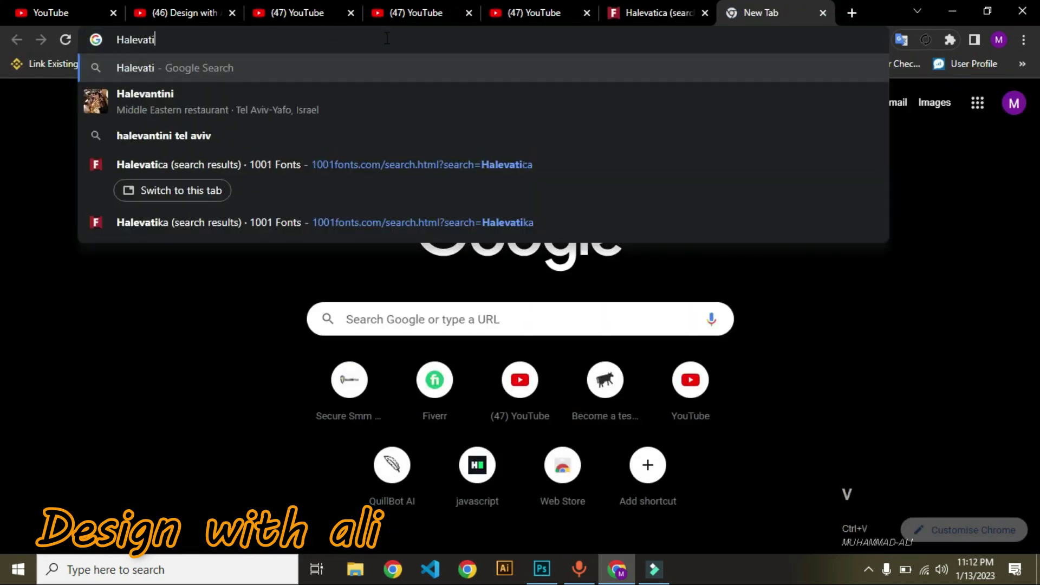
key("Down")
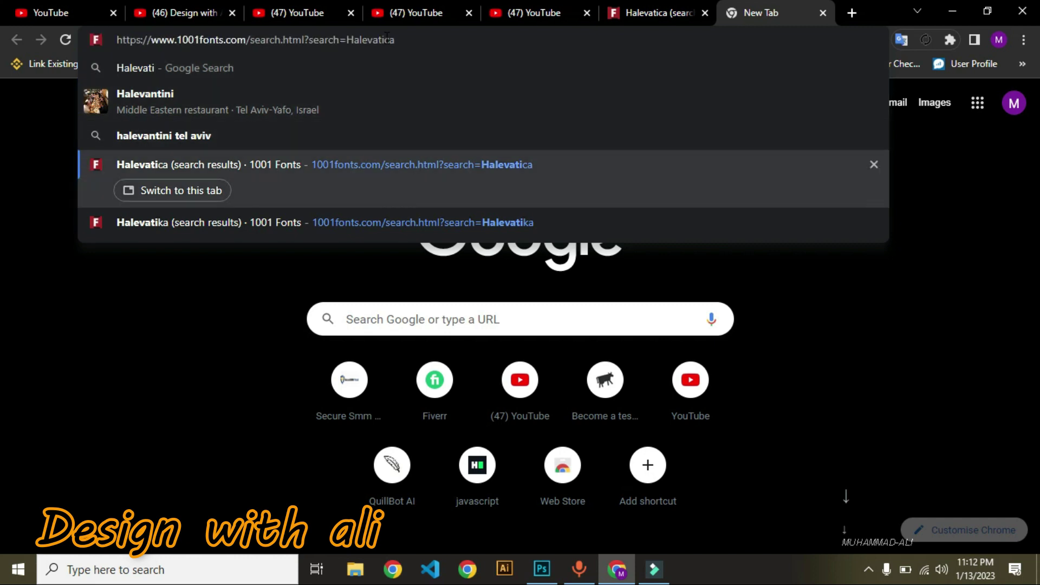
key("Return")
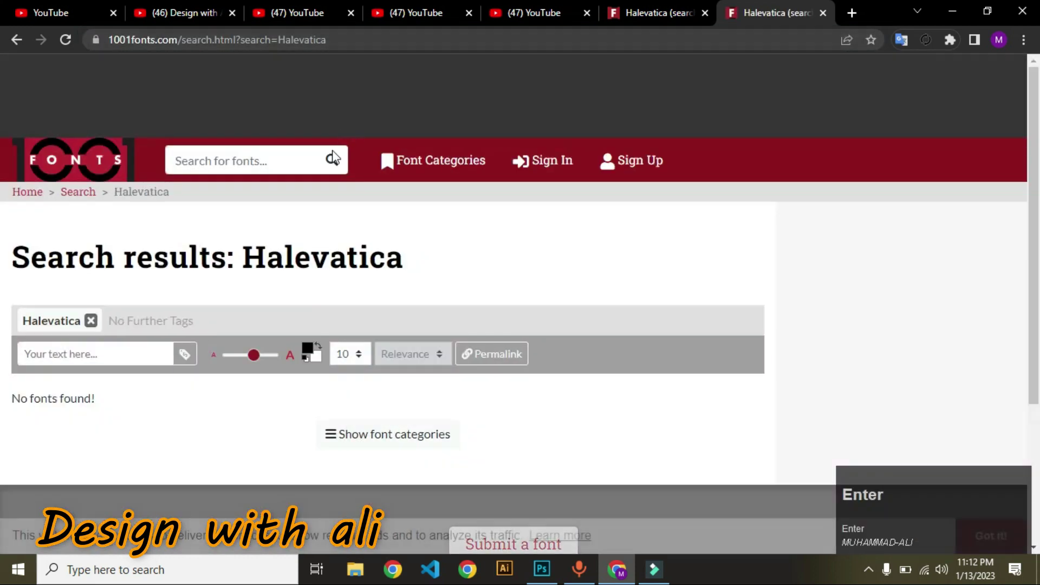
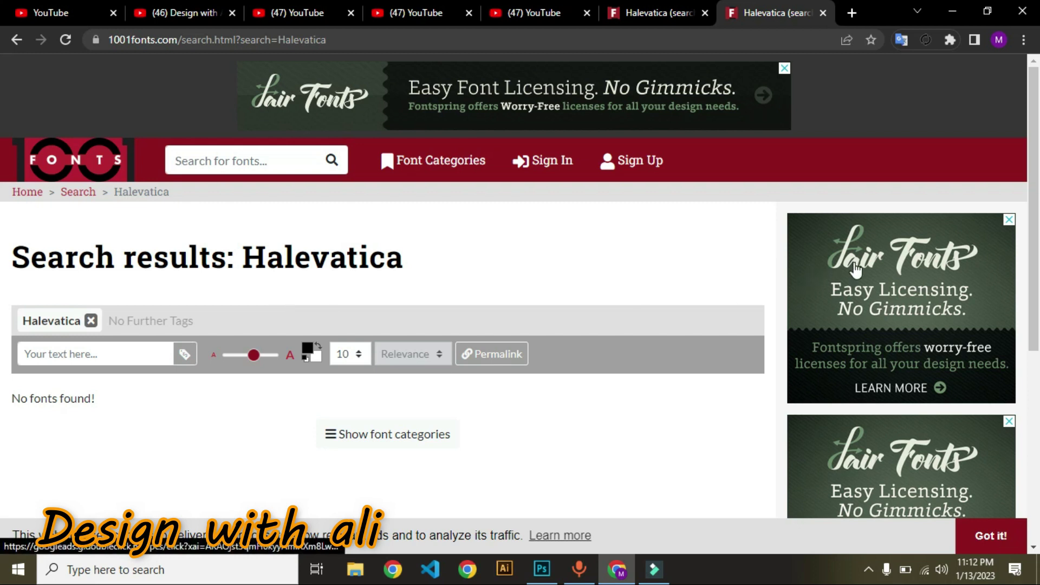
Return the second tab to the 1001 Fonts home page listing New & Fresh Fonts
left_click(126, 166)
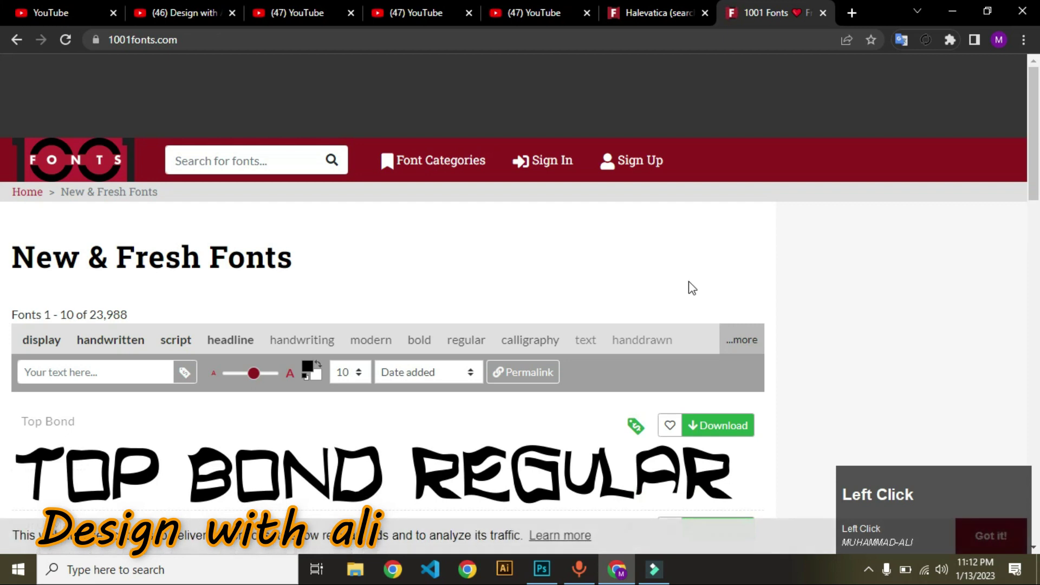
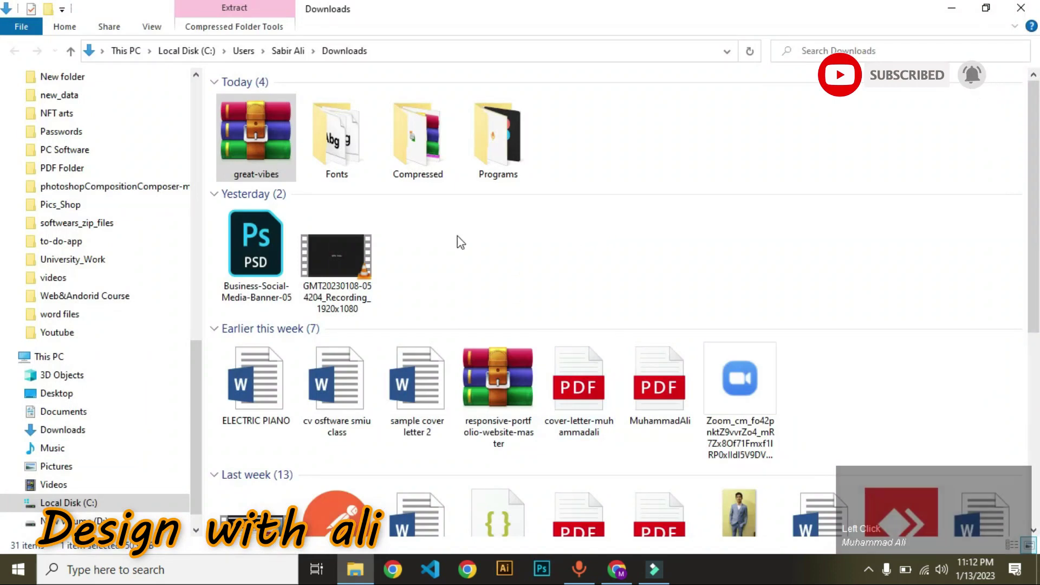
Extract the great-vibes.zip archive into Downloads, reaching the OFL.txt replace prompt
right_click(245, 132)
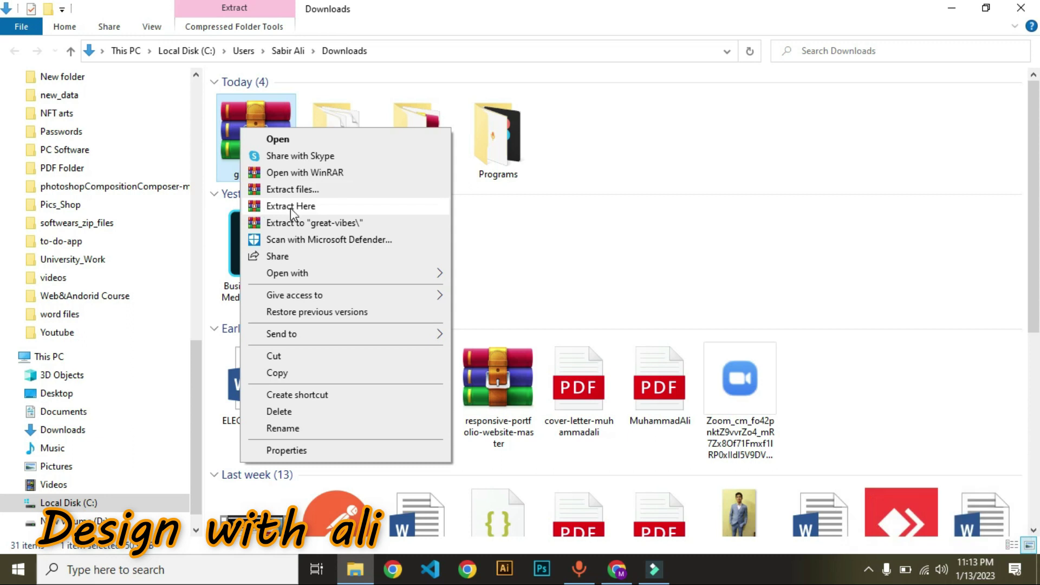
left_click(295, 214)
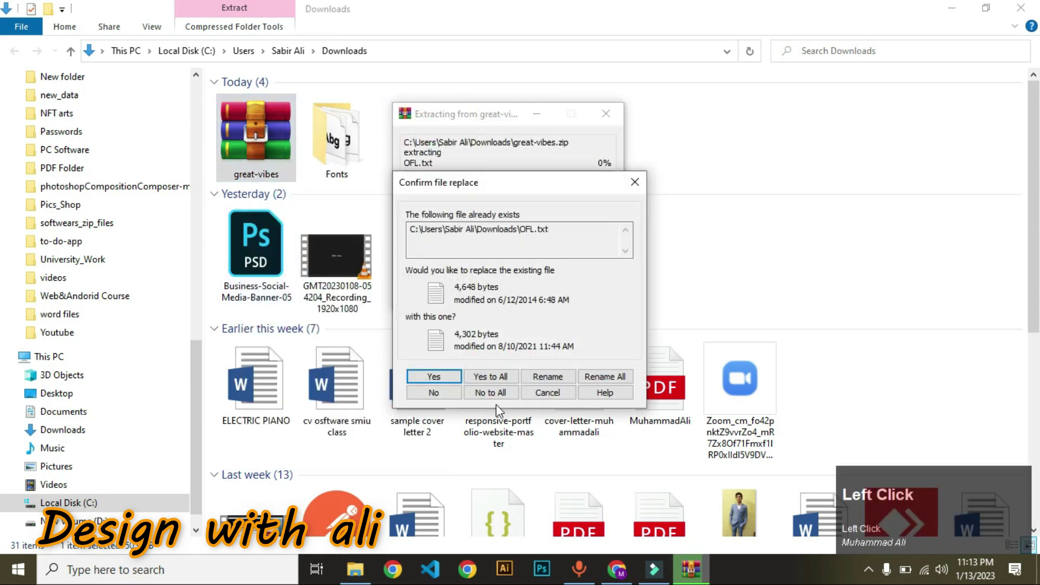
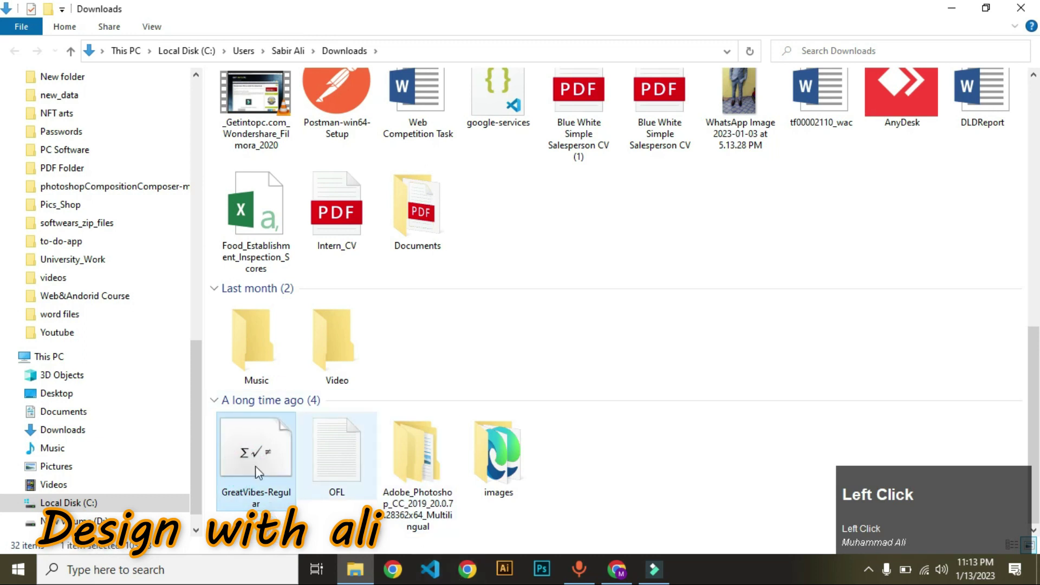
Preview GreatVibes-Regular in Windows Font Viewer and install the Great Vibes font
right_click(254, 450)
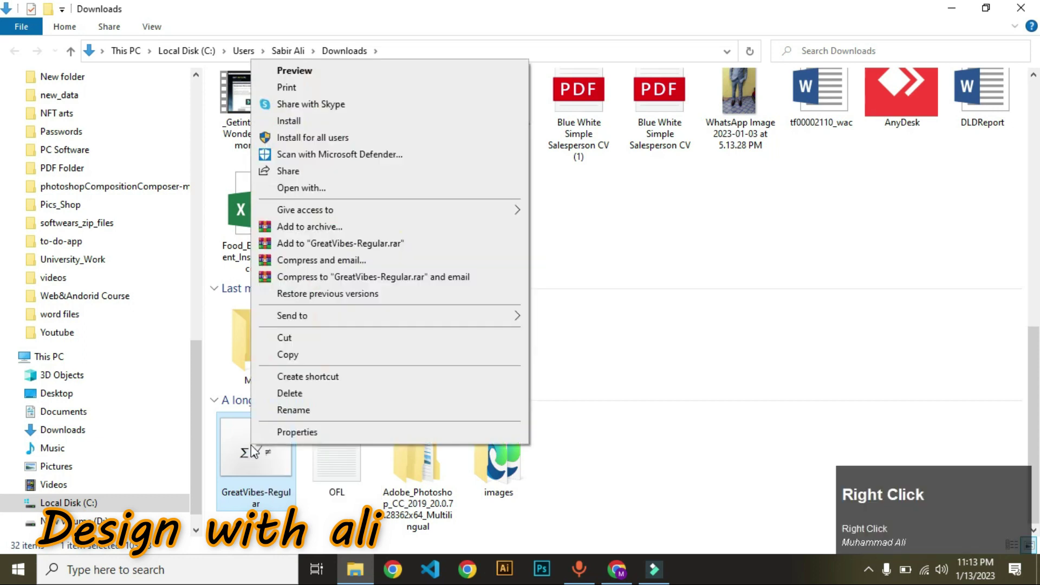
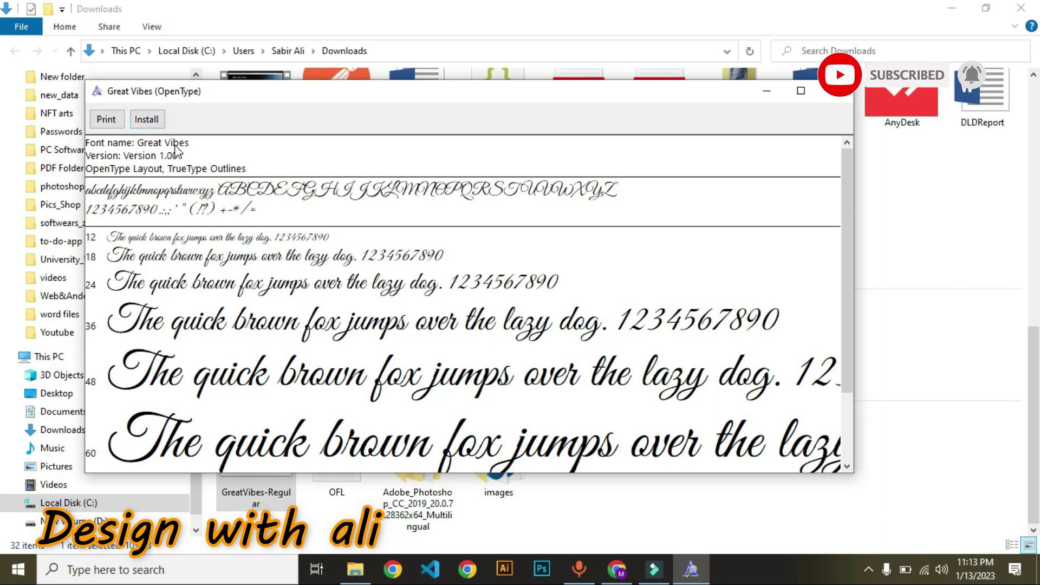
left_click_drag(204, 147, 242, 195)
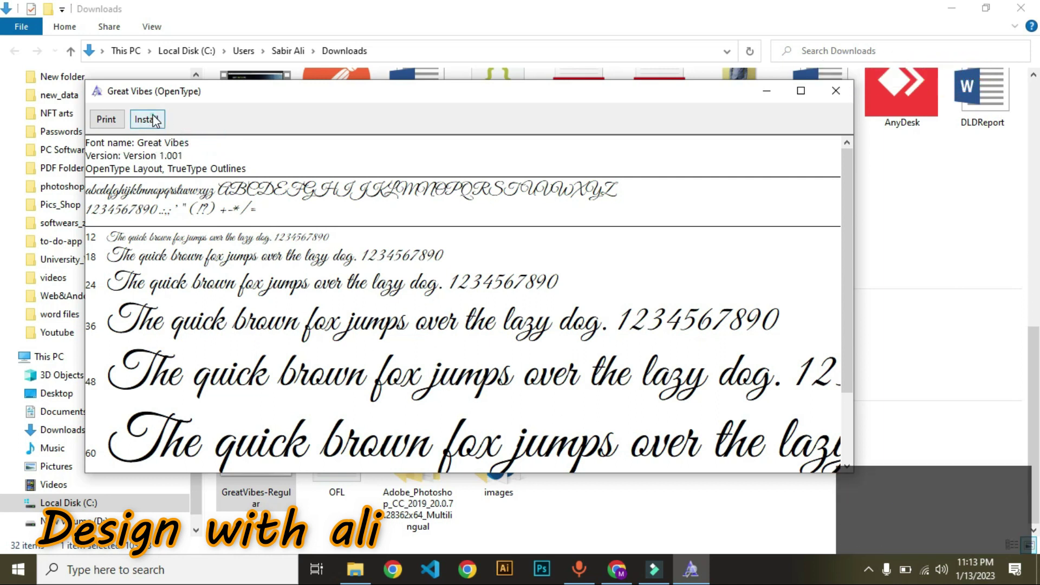